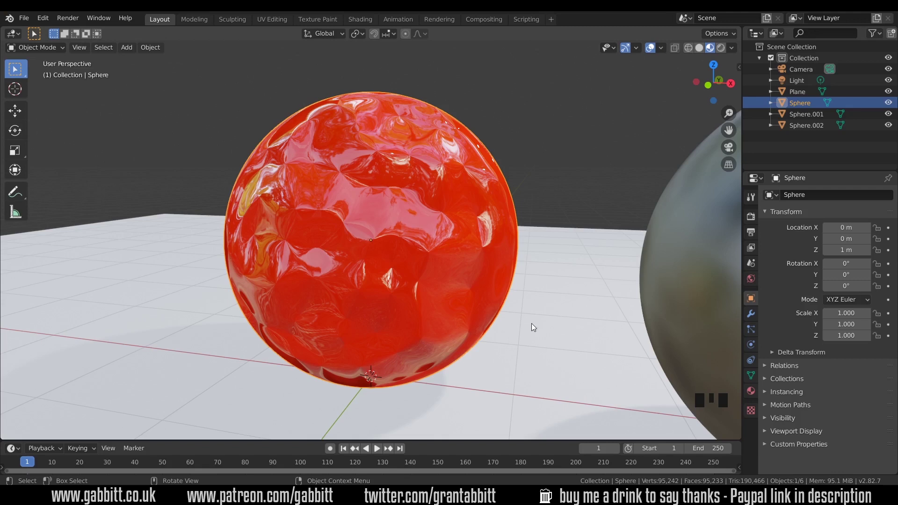
# Step: Add a UV sphere, raise it 1 unit onto the floor and move it left of the red sphere
pyautogui.scroll(-3)
pyautogui.scroll(-3)
pyautogui.press('shift+a')
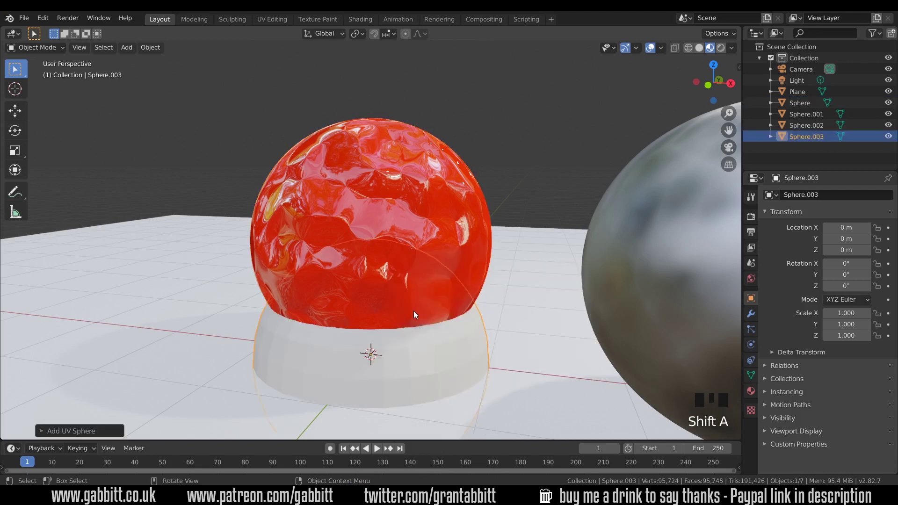
pyautogui.press('g')
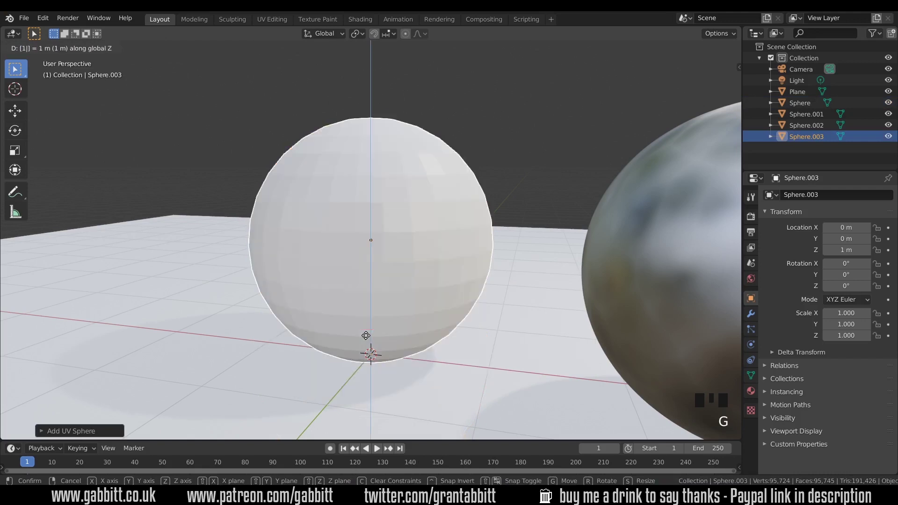
pyautogui.moveTo(380, 315); pyautogui.dragTo(398, 272)
pyautogui.press('g')
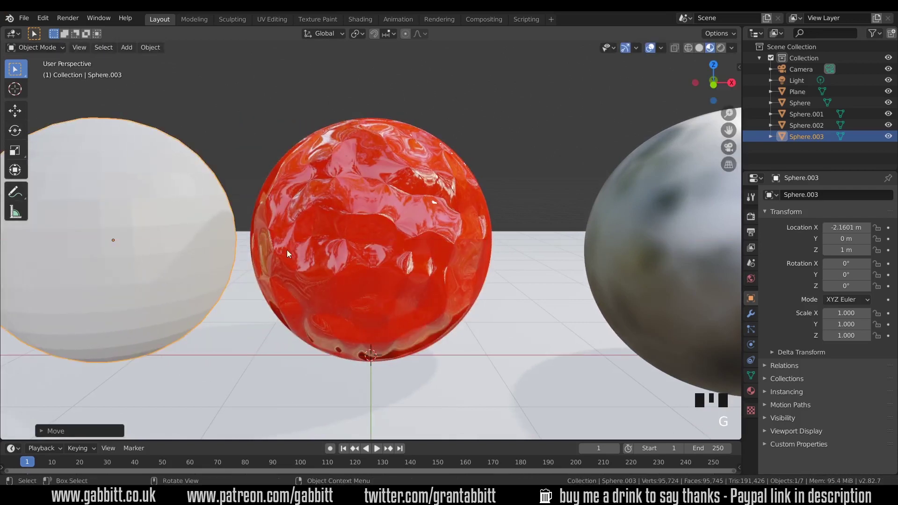
pyautogui.moveTo(298, 252); pyautogui.dragTo(413, 252)
# Step: Subdivide the new sphere smoothly and apply the modifier, giving about 31,746 vertices
pyautogui.press('ctrl+3')
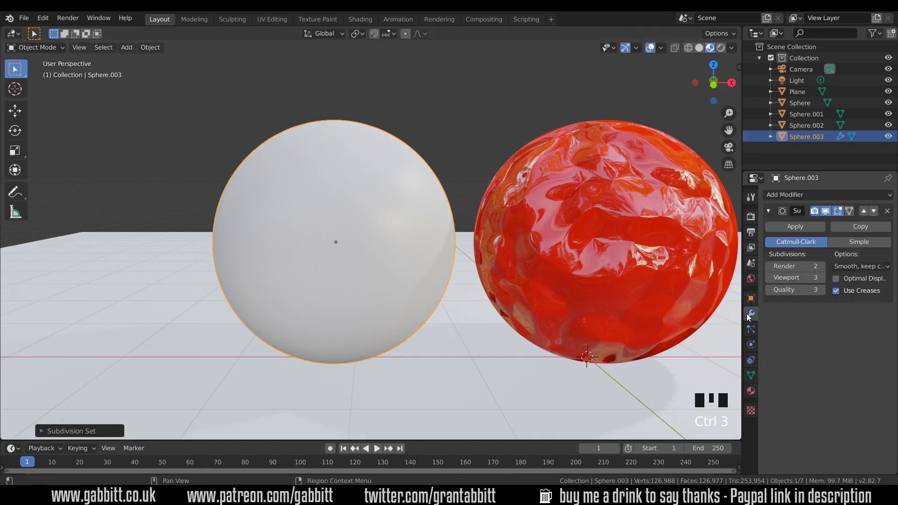
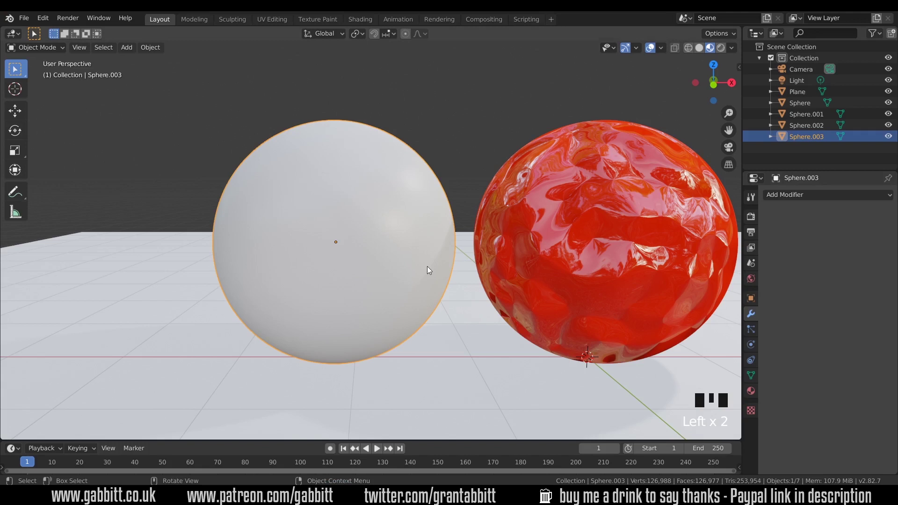
pyautogui.press('Tab')
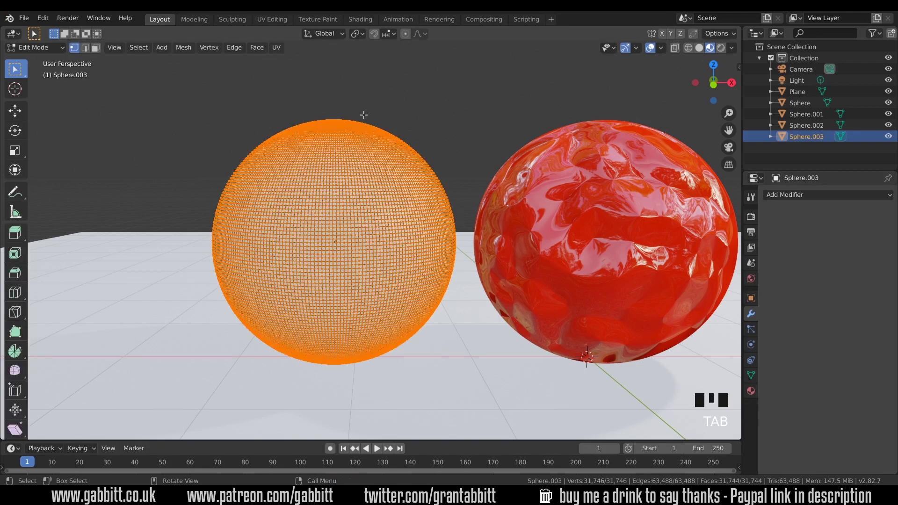
# Step: Show the red sphere's material nodes in the Shading workspace and nudge the Bump node
pyautogui.press('Tab')
pyautogui.click(368, 25)
pyautogui.click(478, 124)
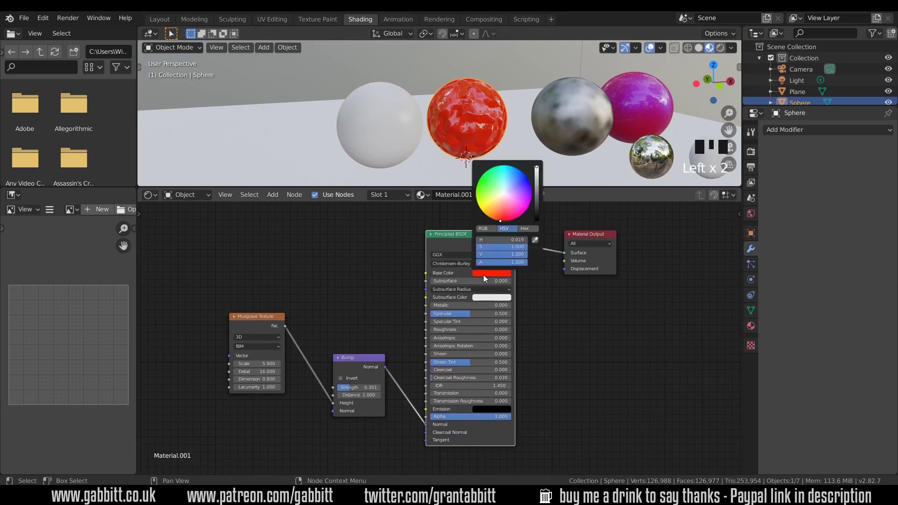
pyautogui.click(458, 315)
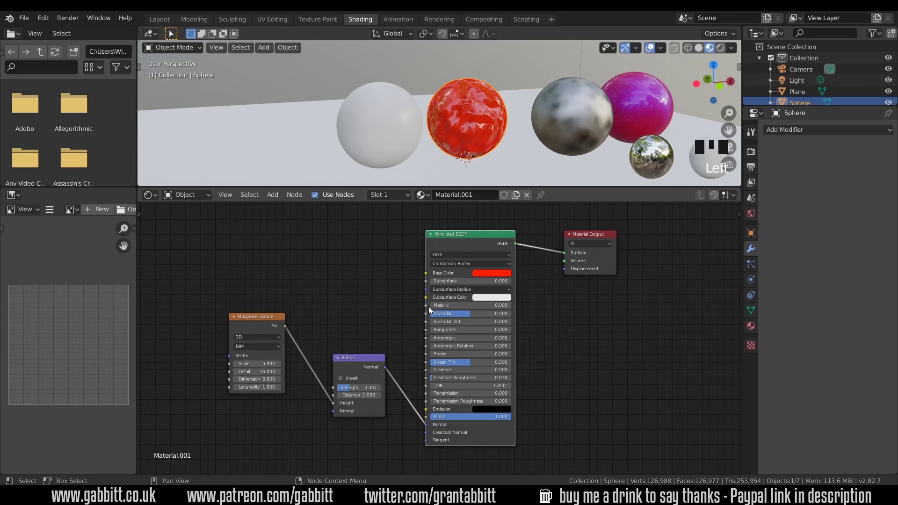
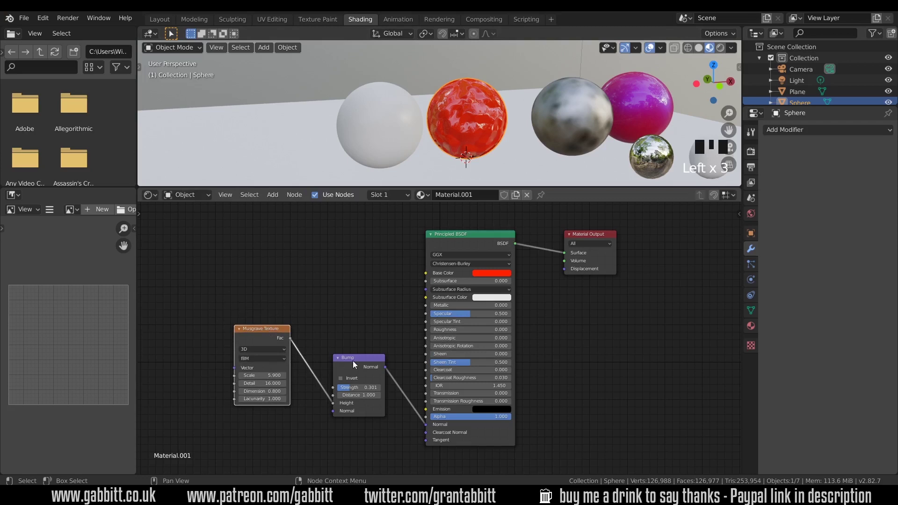
pyautogui.click(358, 366)
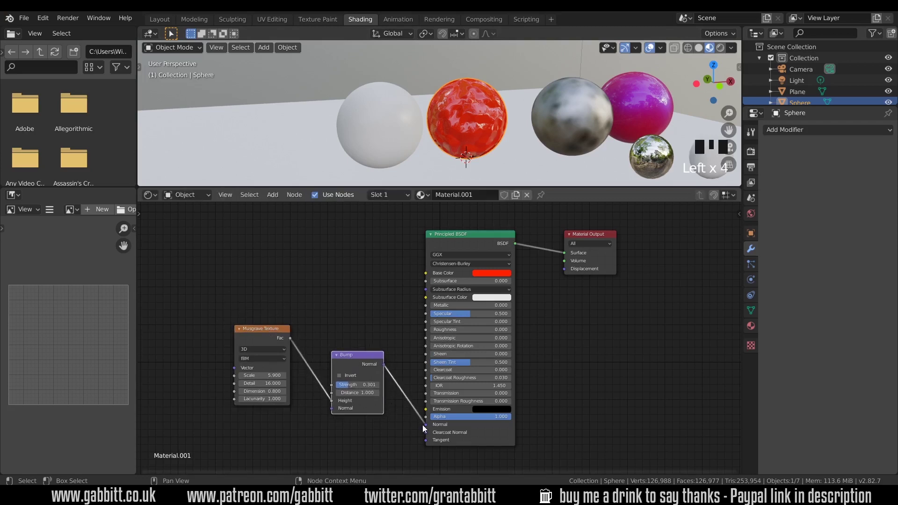
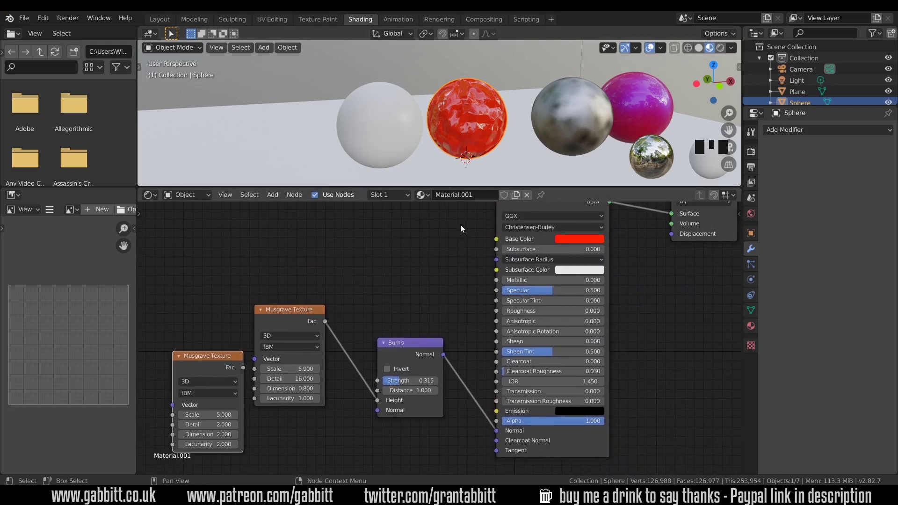
# Step: Inspect the other spheres' materials, then create Material.005 for the new white sphere
pyautogui.click(542, 129)
pyautogui.click(583, 114)
pyautogui.click(514, 120)
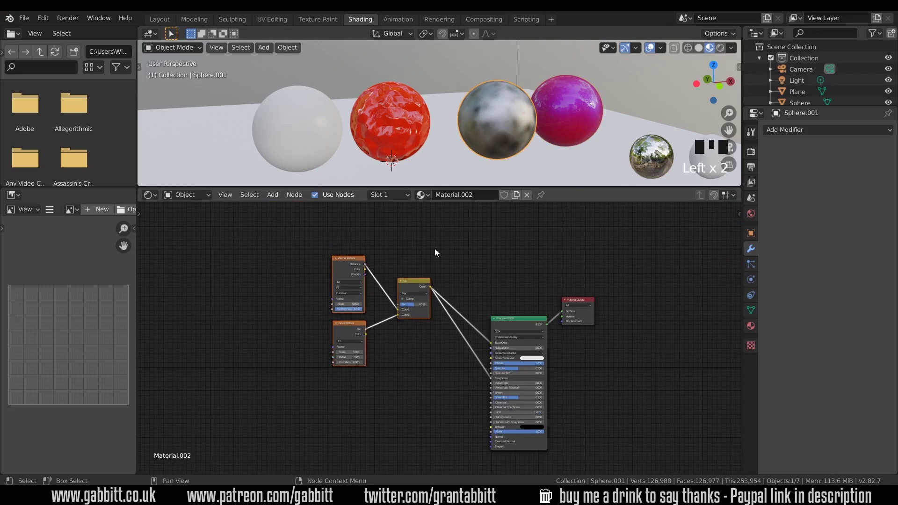
pyautogui.click(299, 141)
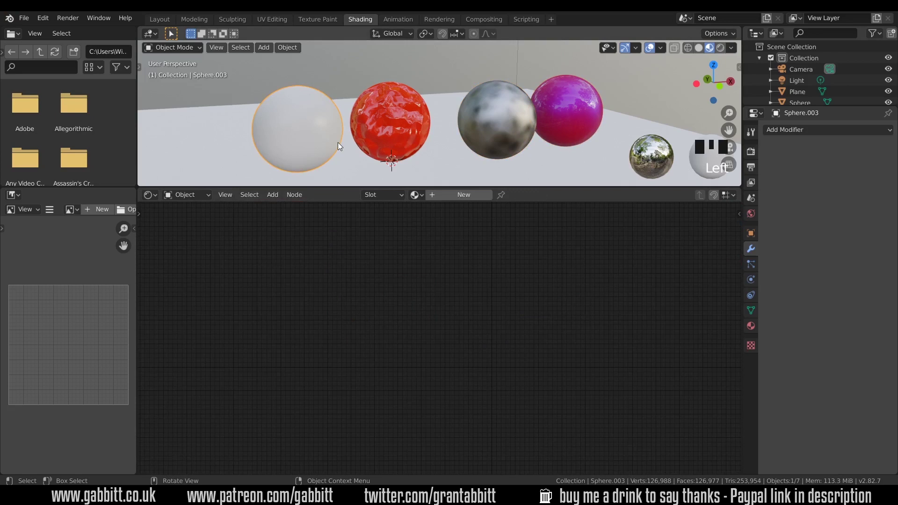
pyautogui.moveTo(446, 199); pyautogui.dragTo(449, 233)
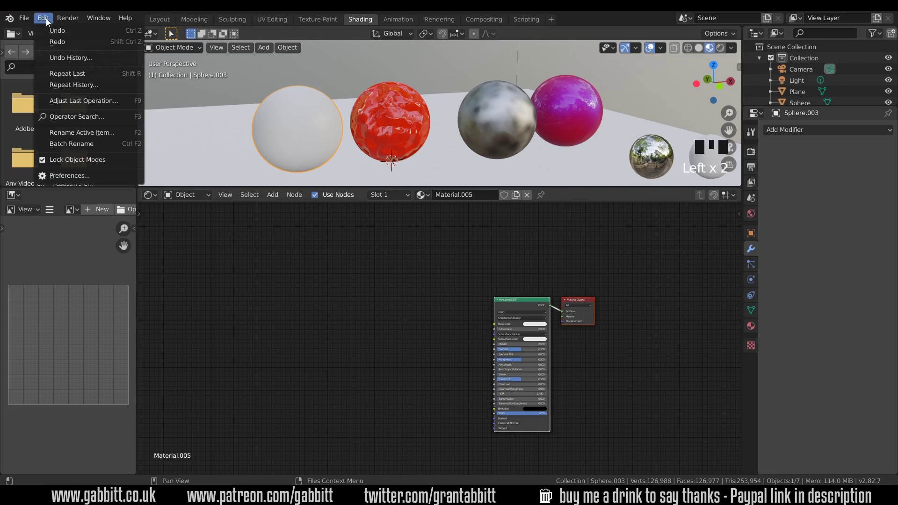
pyautogui.moveTo(69, 176); pyautogui.dragTo(20, 300)
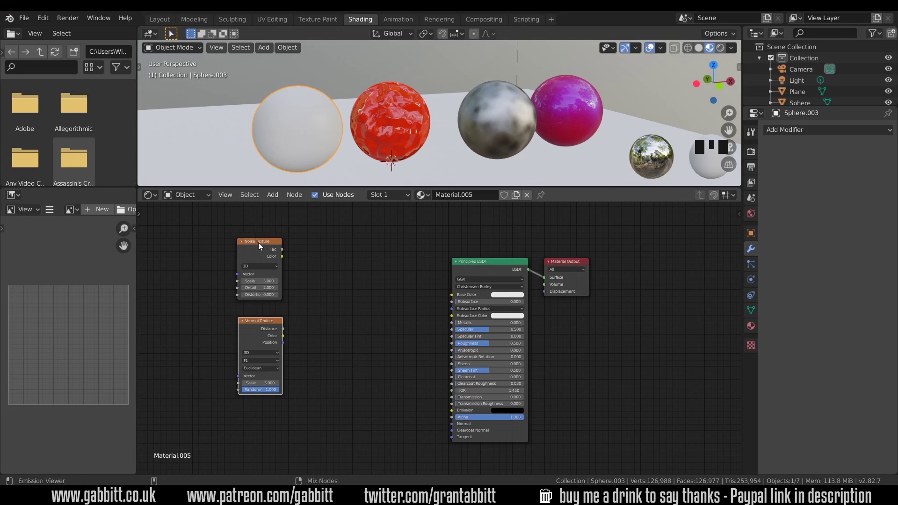
# Step: Preview the Noise Texture, then the Voronoi Texture, on the white sphere via a Viewer node
pyautogui.click(261, 246)
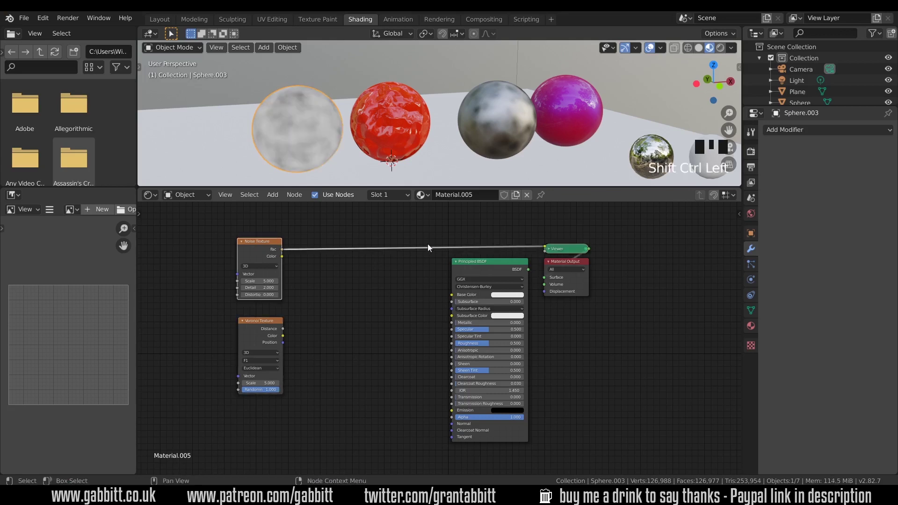
pyautogui.click(562, 251)
pyautogui.click(538, 242)
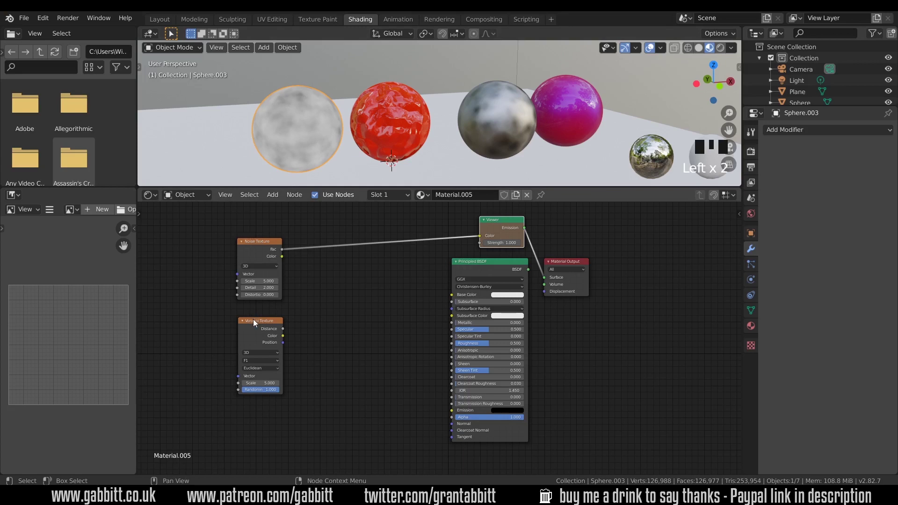
pyautogui.click(256, 324)
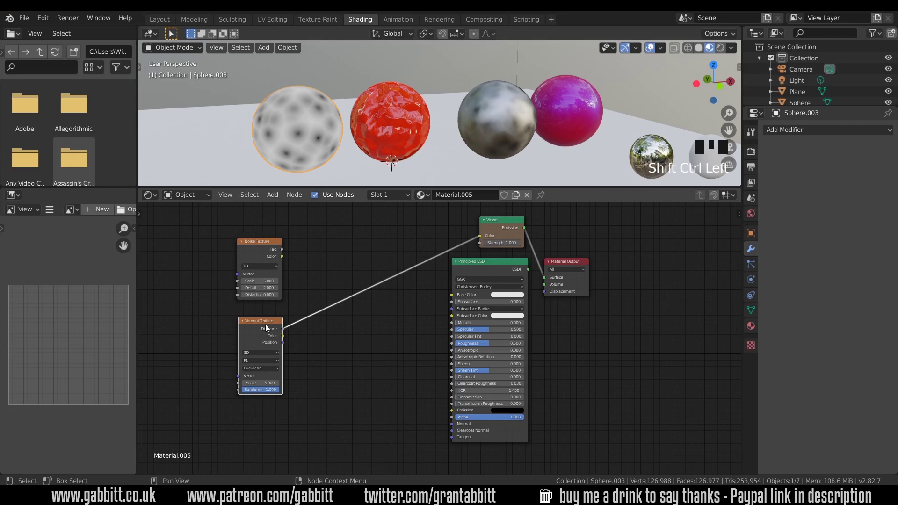
# Step: Cycle the Voronoi preview through its outputs and settle on the distance pattern
pyautogui.click(258, 326)
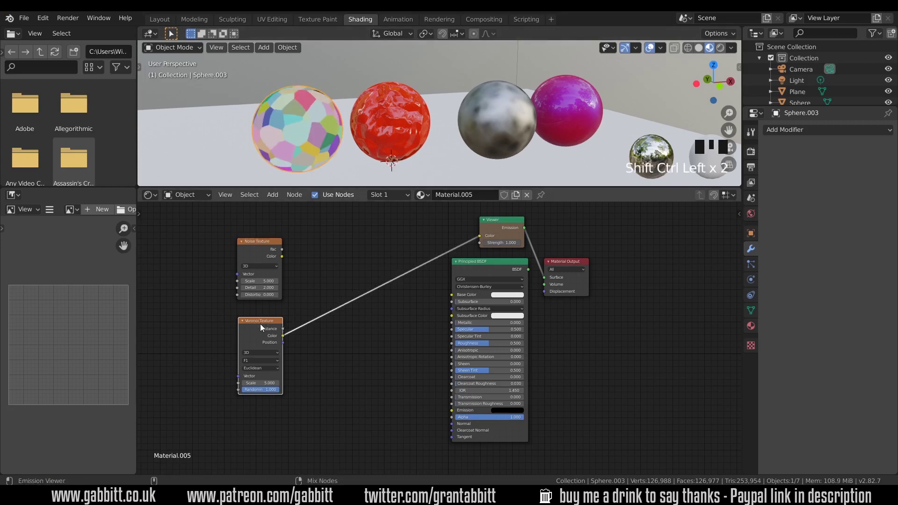
pyautogui.doubleClick(263, 328)
pyautogui.click(262, 328)
pyautogui.click(262, 328)
pyautogui.click(263, 328)
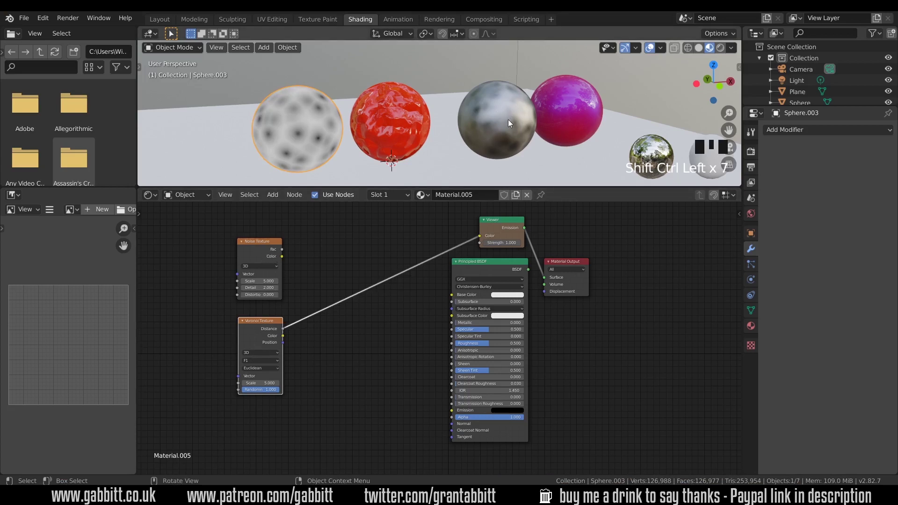
# Step: Remove the Viewer preview and link the Noise Texture colour to the shader's base colour
pyautogui.moveTo(496, 129); pyautogui.dragTo(496, 268)
pyautogui.click(497, 268)
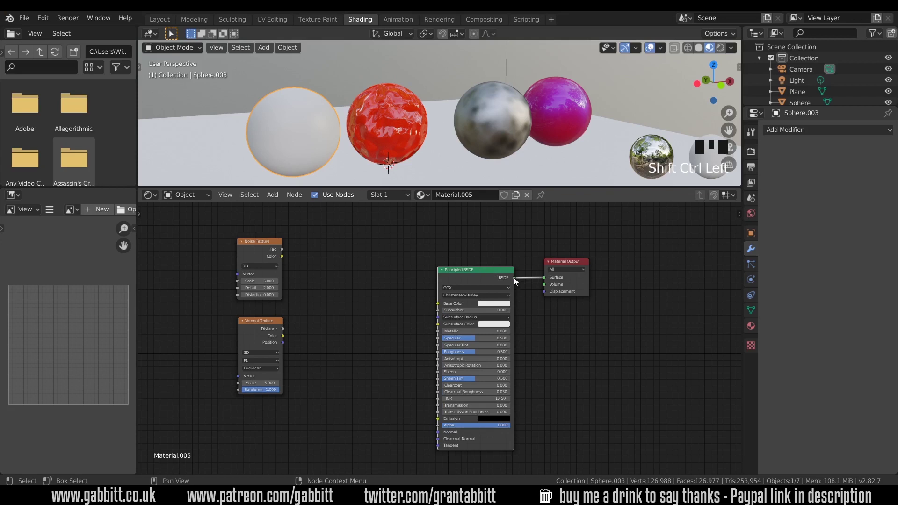
pyautogui.click(257, 246)
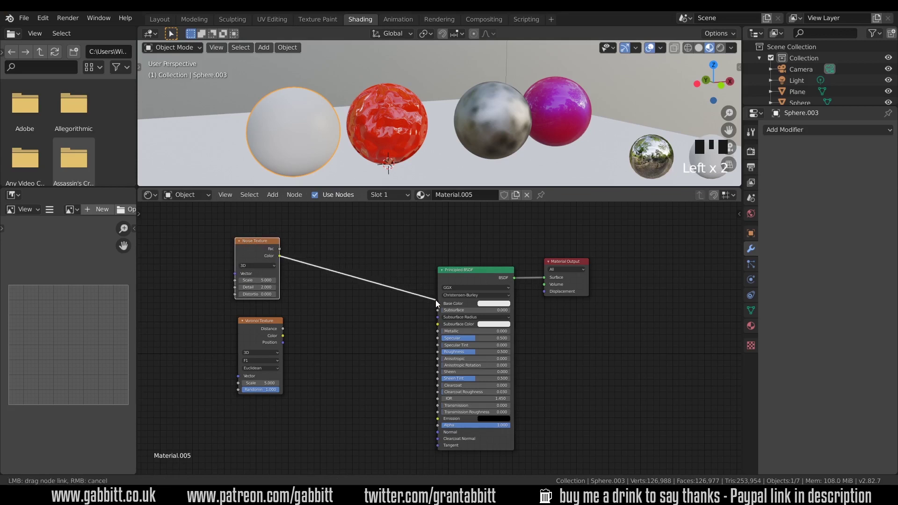
# Step: Place a MixRGB node mixing Noise and Voronoi distance, feeding its colour into Base Color
pyautogui.moveTo(442, 308); pyautogui.dragTo(433, 305)
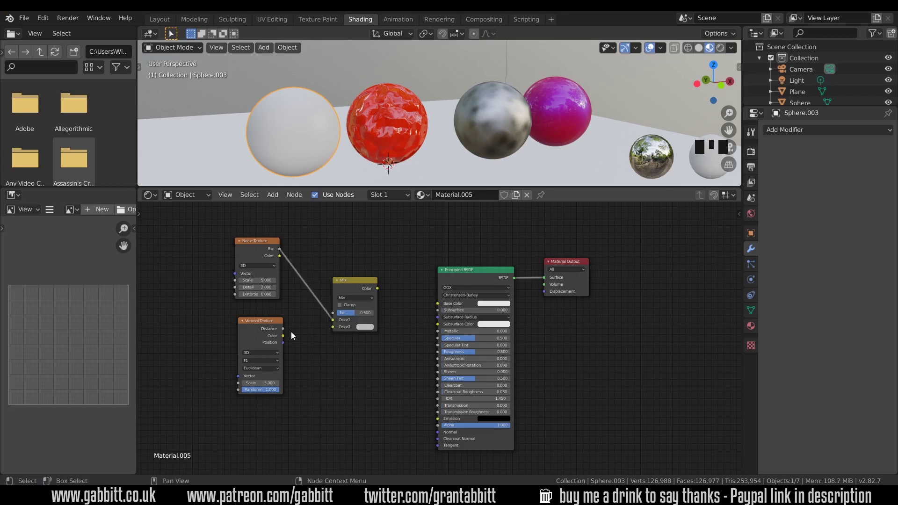
pyautogui.click(295, 327)
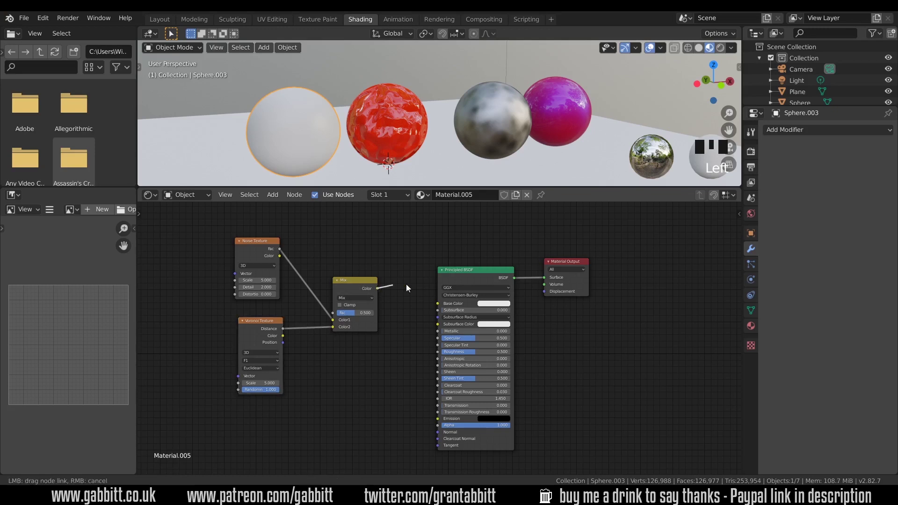
pyautogui.click(445, 308)
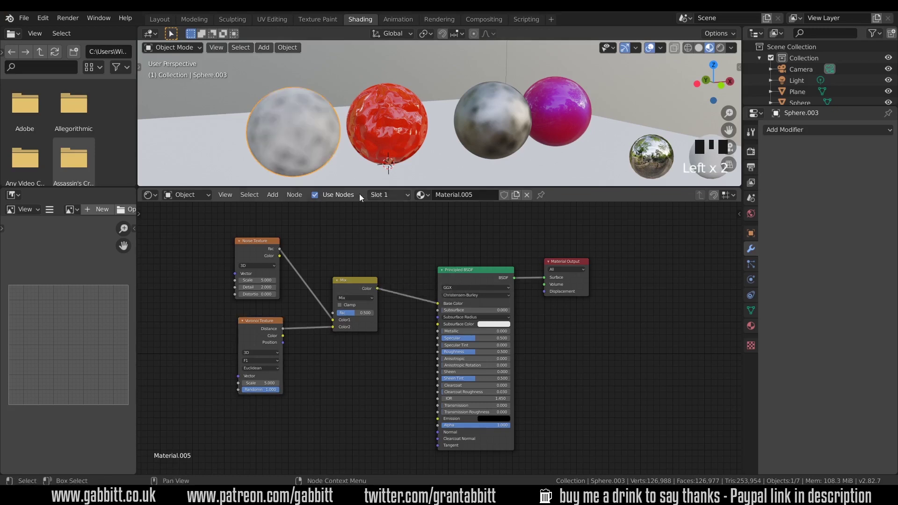
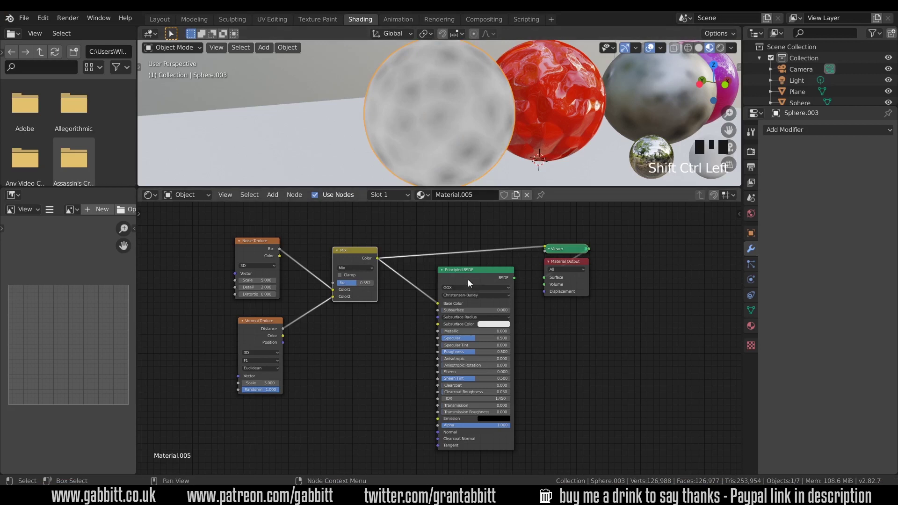
pyautogui.moveTo(462, 143); pyautogui.dragTo(483, 274)
pyautogui.click(484, 275)
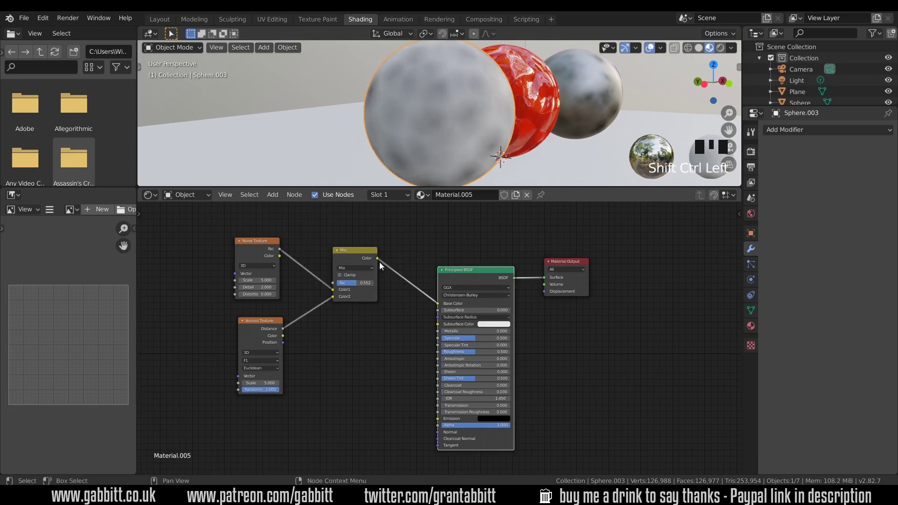
# Step: Link the MixRGB colour to Roughness as well and set the blend factor to about 0.82
pyautogui.click(381, 261)
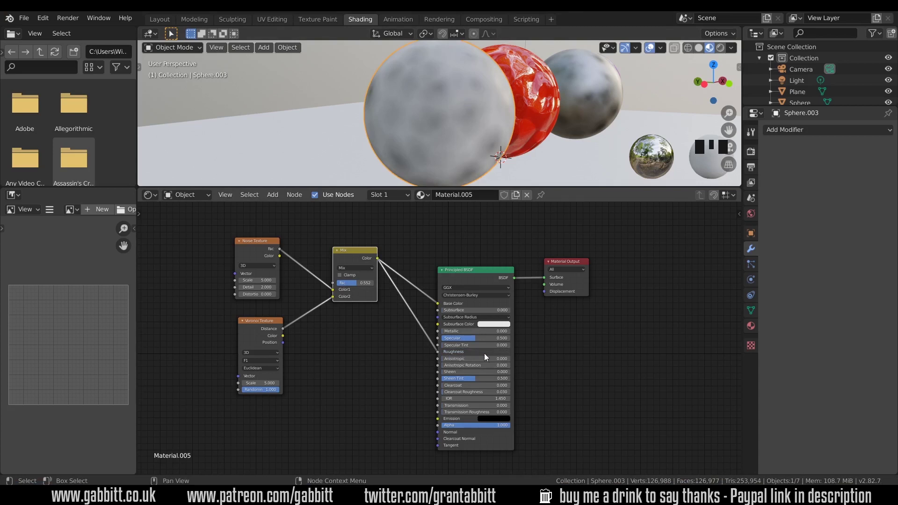
pyautogui.moveTo(482, 137); pyautogui.dragTo(452, 131)
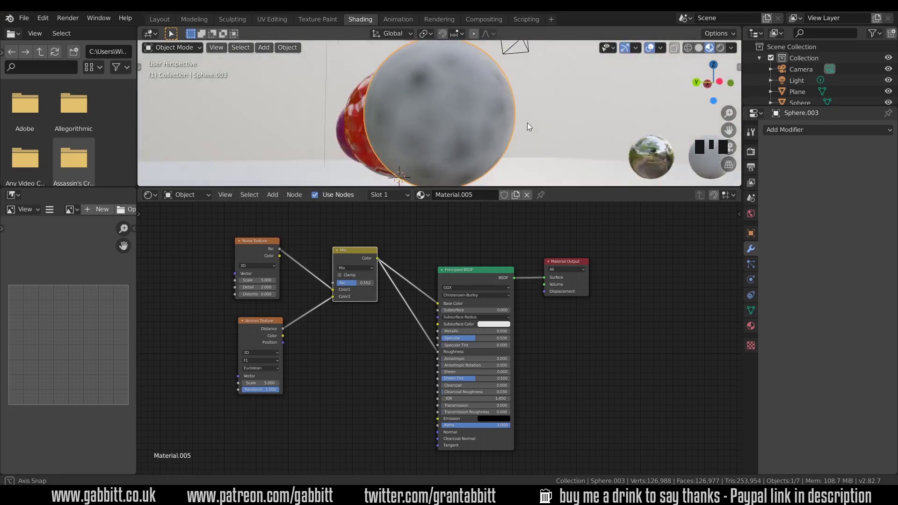
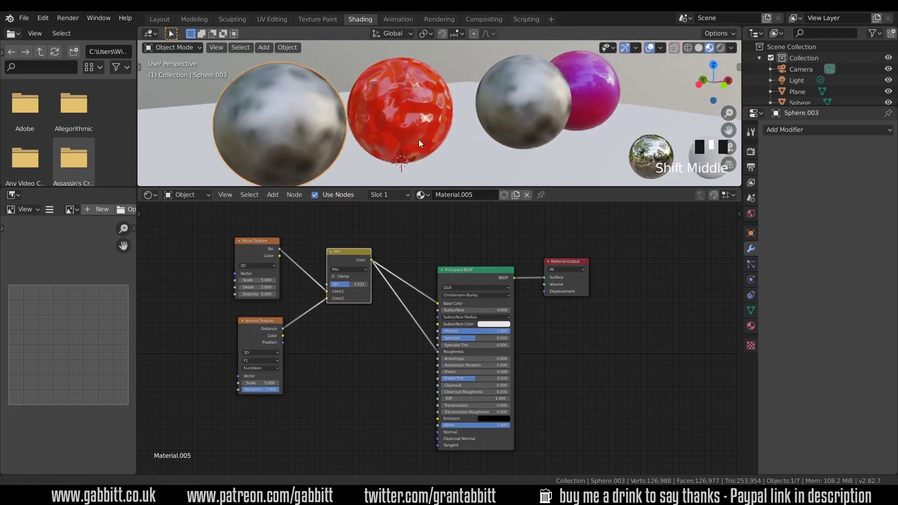
# Step: Select the pink sphere and lower its Mix Shader factor from 0.500 to about 0.465
pyautogui.click(519, 121)
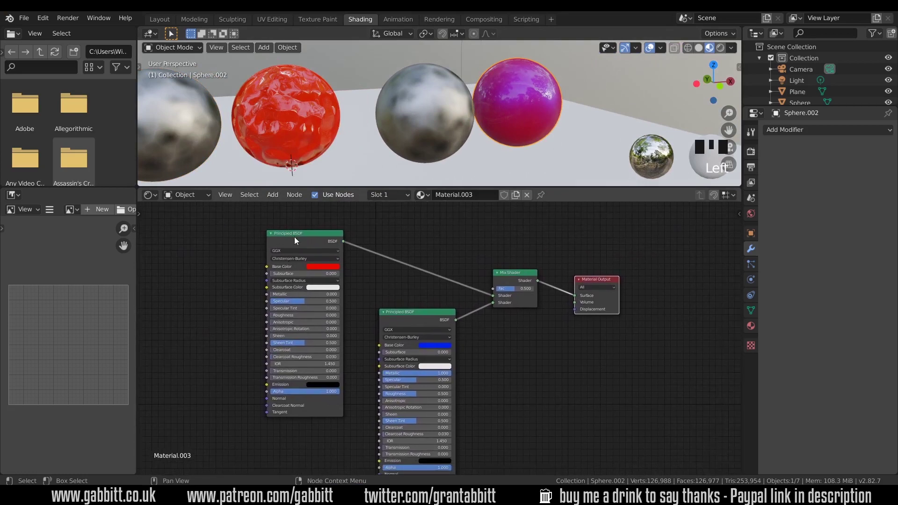
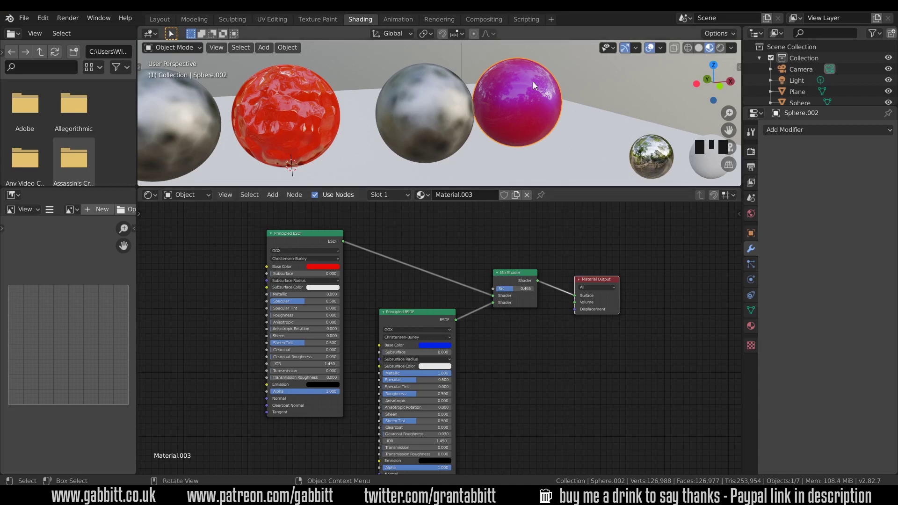
pyautogui.scroll(-3)
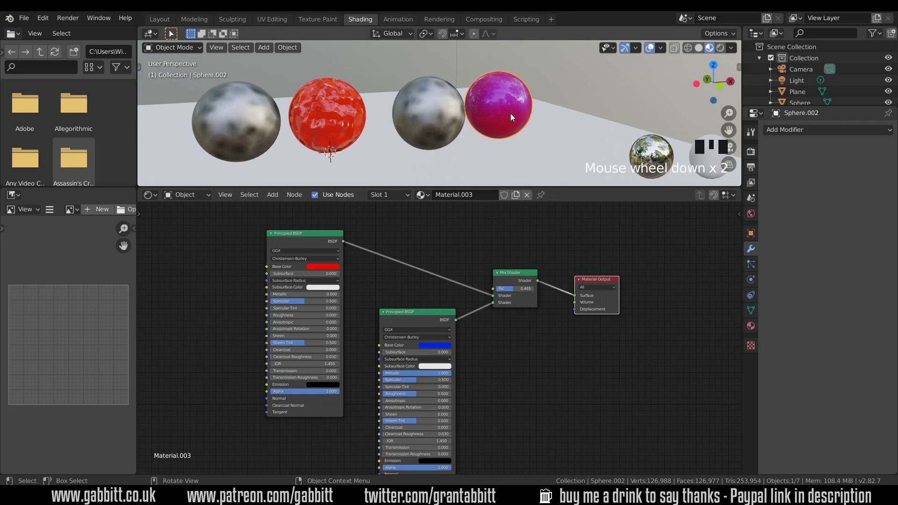
# Step: Duplicate the pink sphere as Sphere.004 and move the copy to the right
pyautogui.press('shift+d')
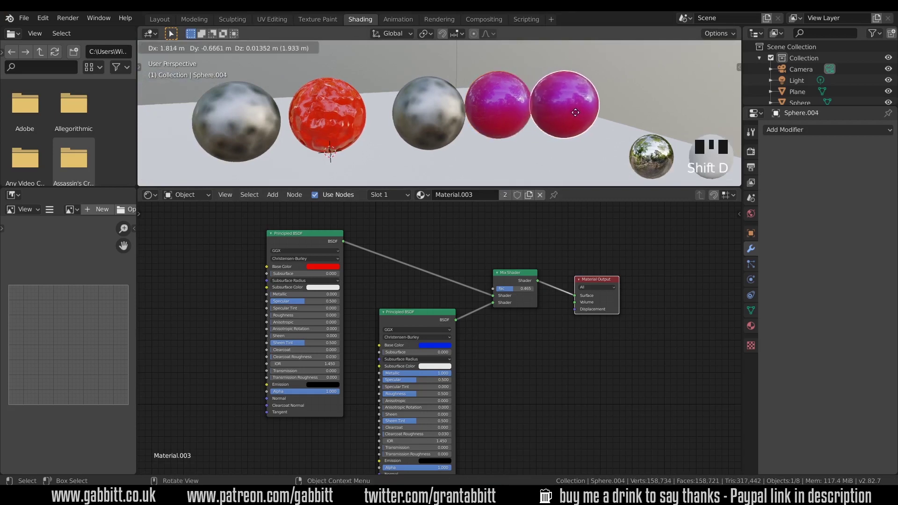
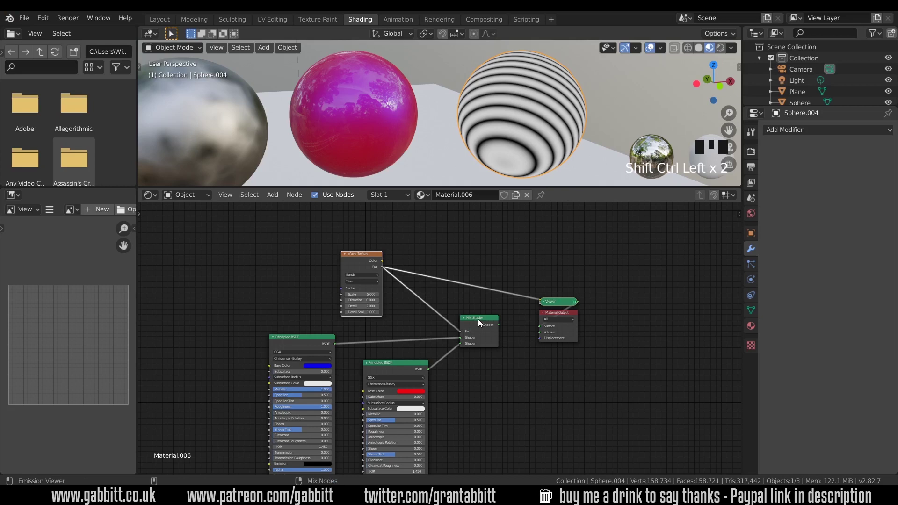
# Step: Drive the Mix Shader factor with the Wave Texture Fac, then select the metallic sphere's Material.002
pyautogui.click(482, 321)
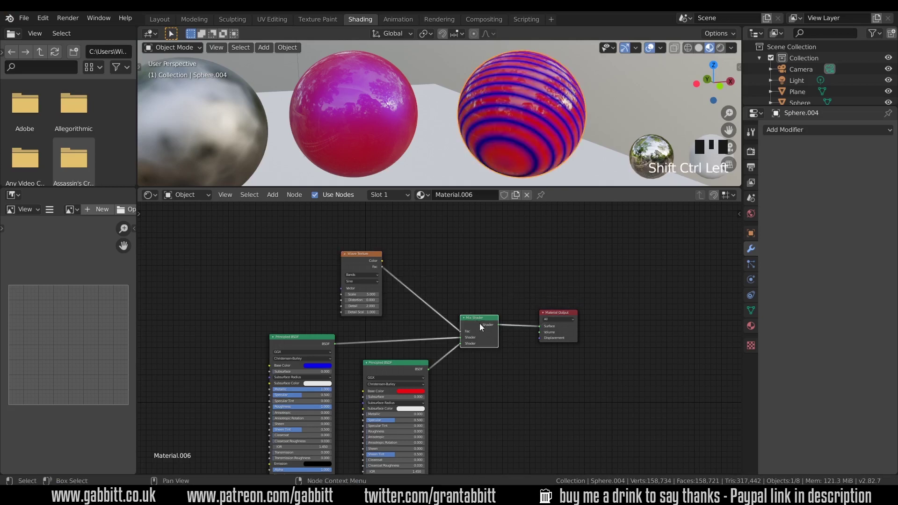
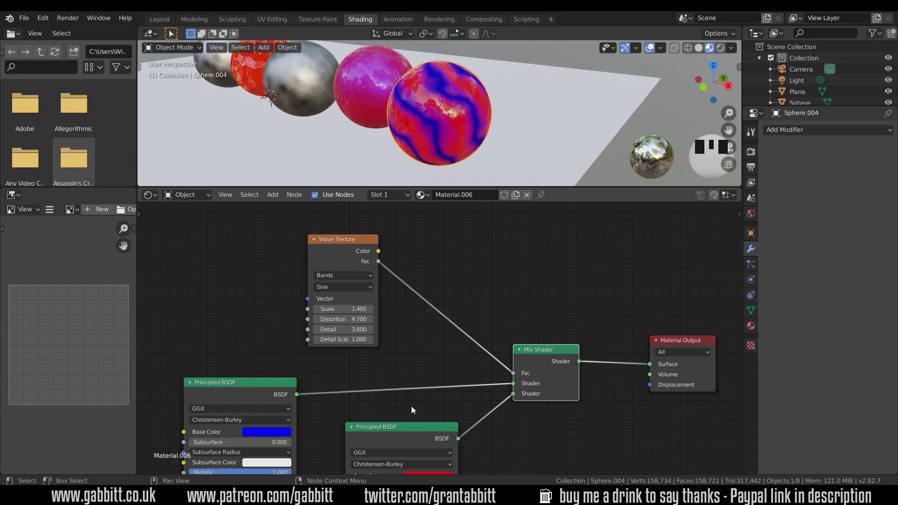
pyautogui.moveTo(494, 263); pyautogui.dragTo(504, 348)
pyautogui.click(504, 348)
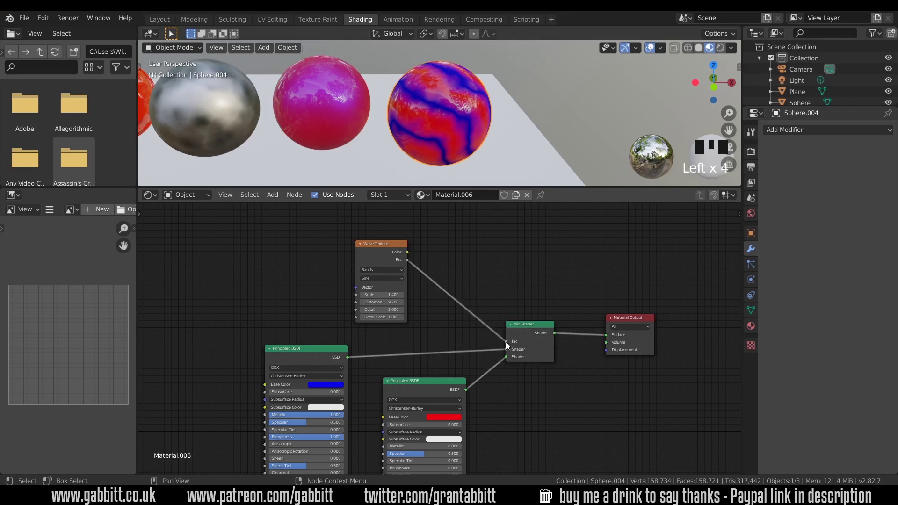
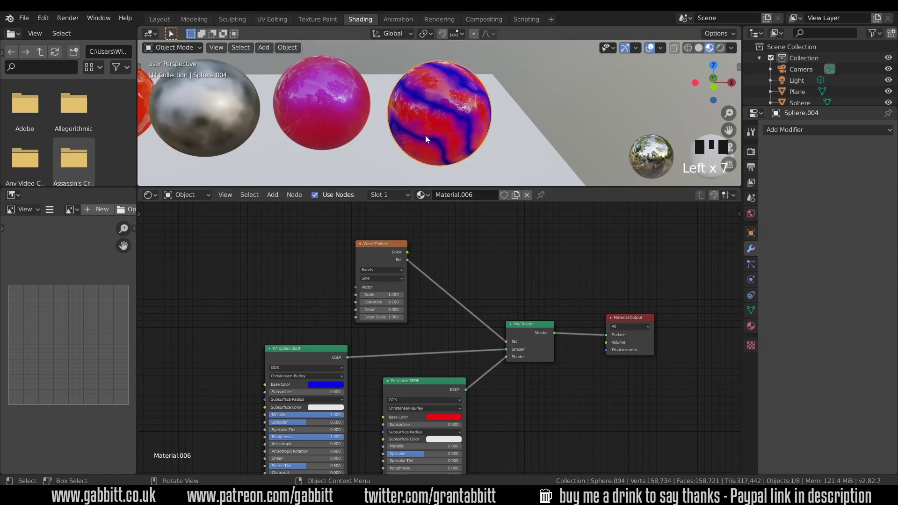
pyautogui.scroll(-3)
pyautogui.click(241, 123)
pyautogui.click(427, 343)
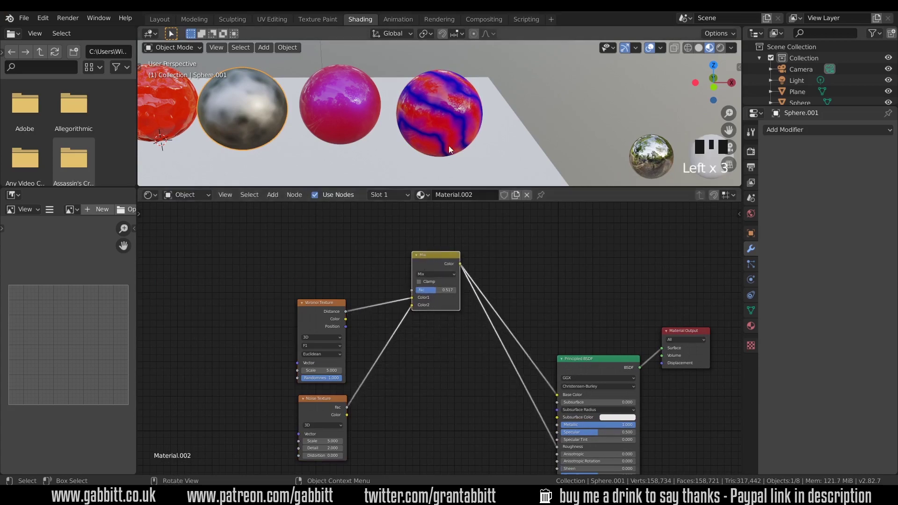
pyautogui.click(491, 308)
pyautogui.click(232, 107)
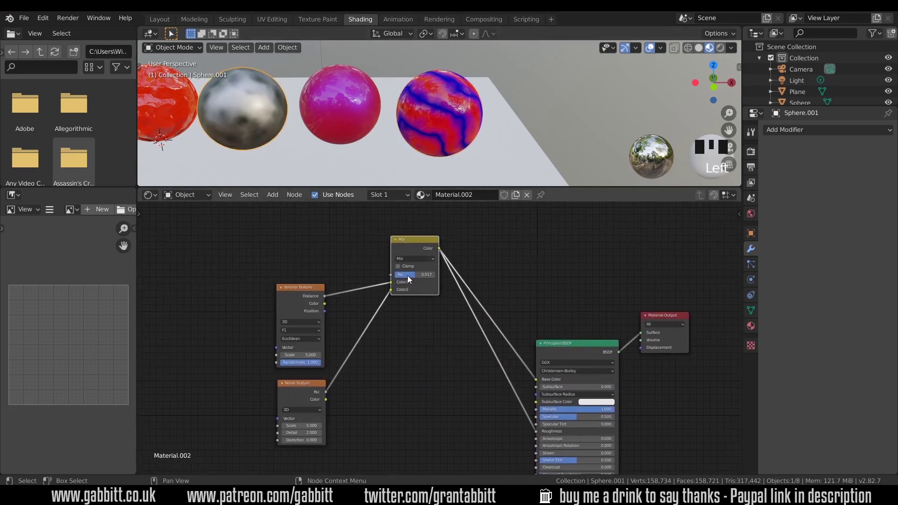